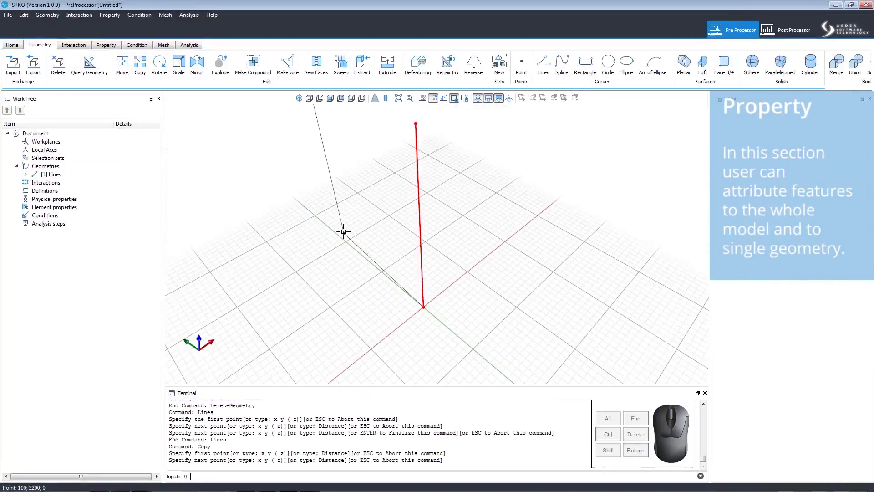
- Confirm the 3000 copy distances to place the remaining columns of the frame
{"action": "key", "text": "Return"}
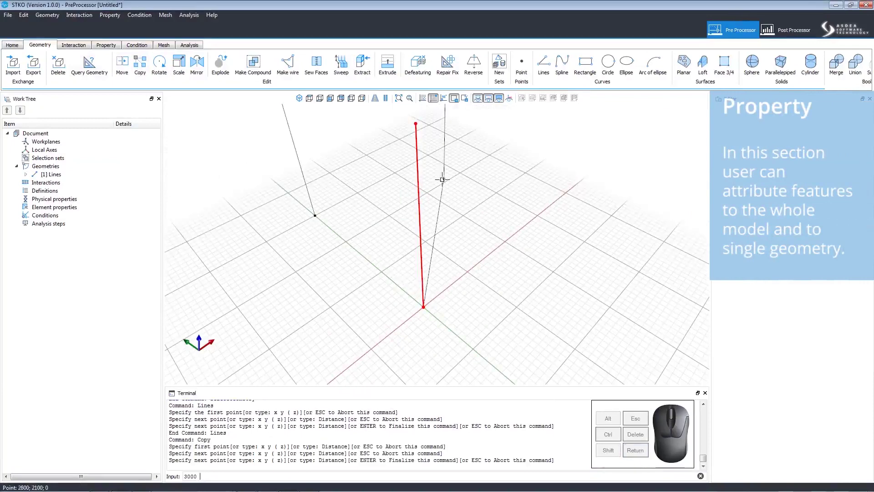
{"action": "key", "text": "Return"}
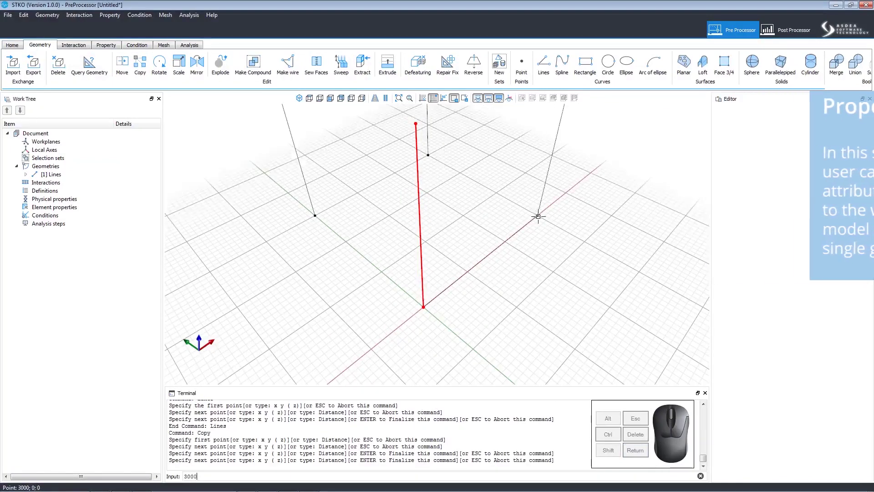
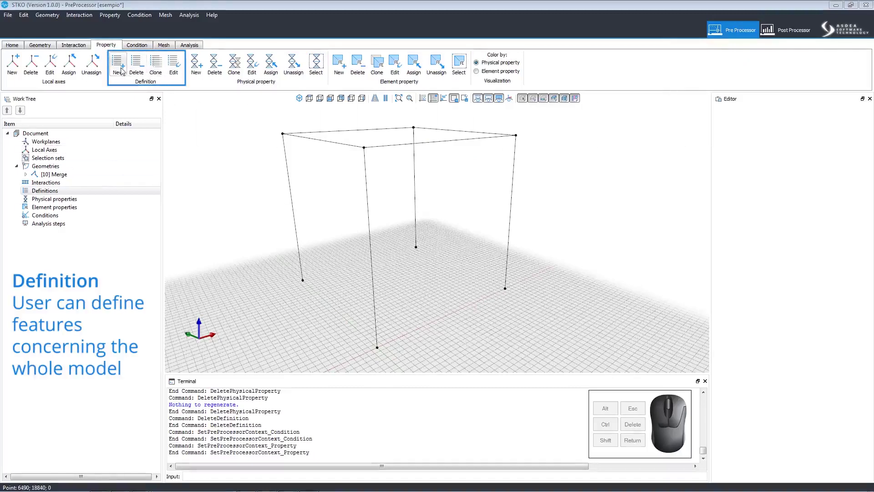
- Create a definition, trying Constant and Pulse, then settling on the Linear time series
{"action": "left_click", "coordinate": [123, 67]}
{"action": "left_click", "coordinate": [361, 125]}
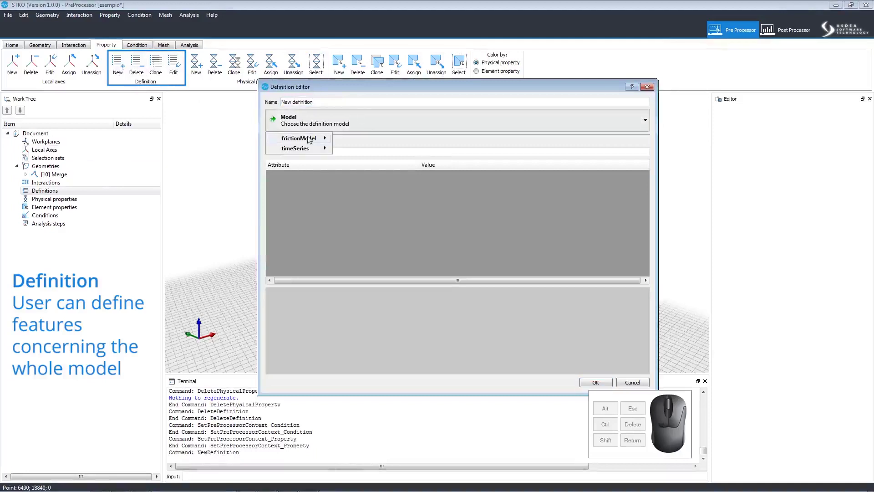
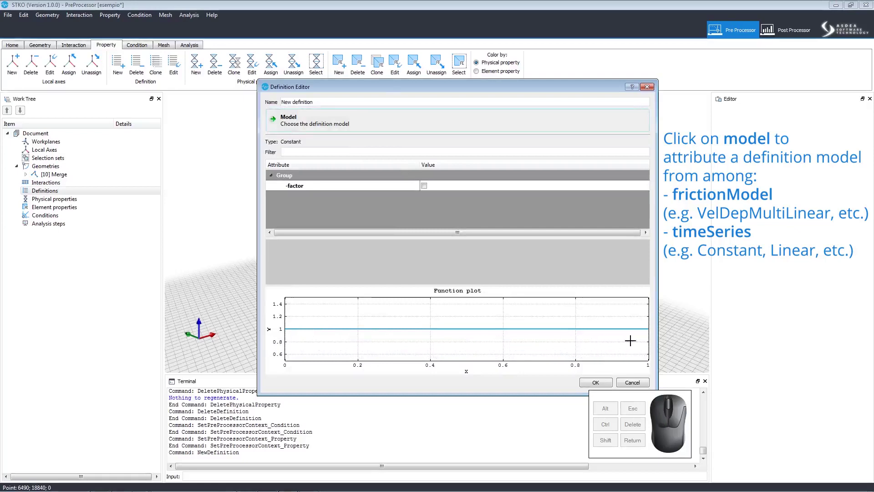
{"action": "left_click", "coordinate": [305, 127]}
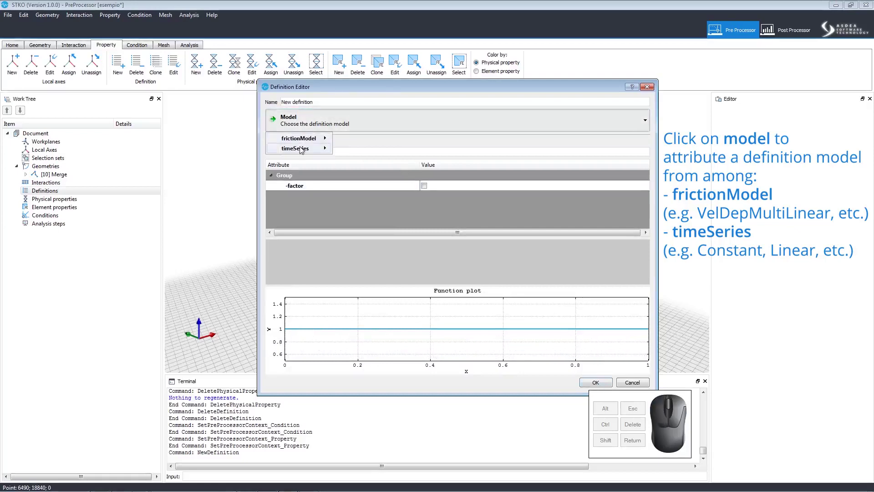
{"action": "left_click", "coordinate": [356, 204]}
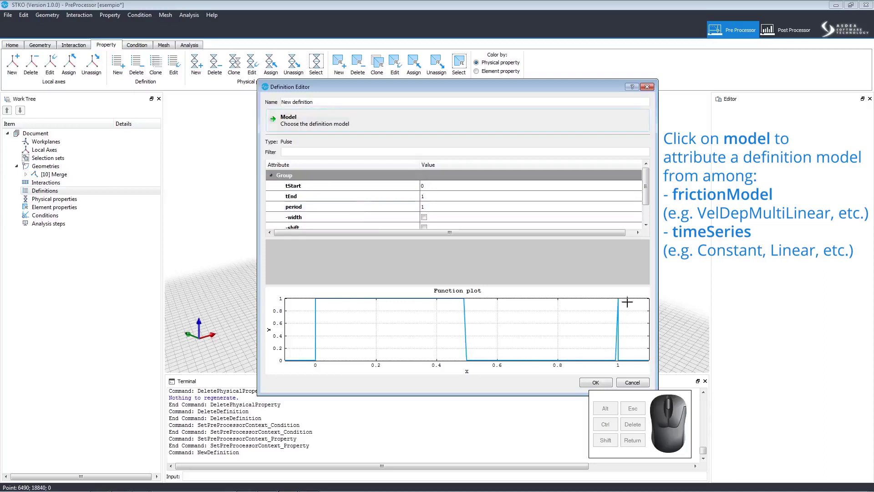
{"action": "left_click", "coordinate": [330, 119]}
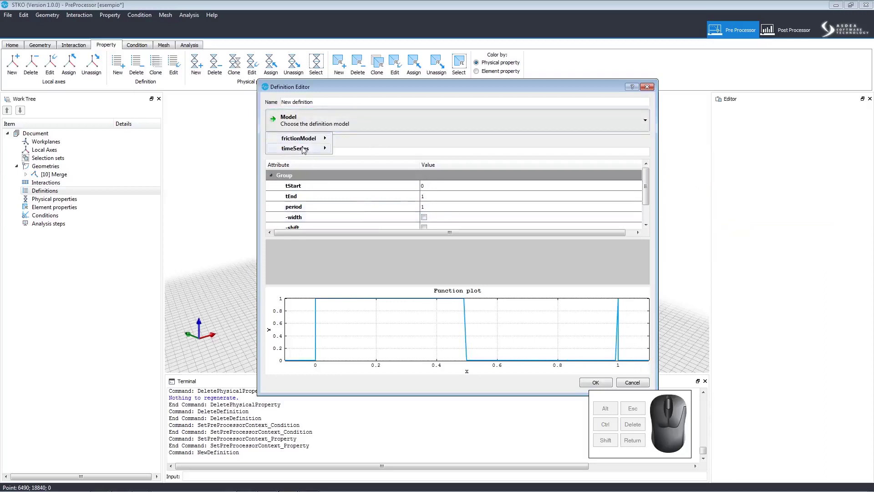
{"action": "left_click", "coordinate": [360, 166]}
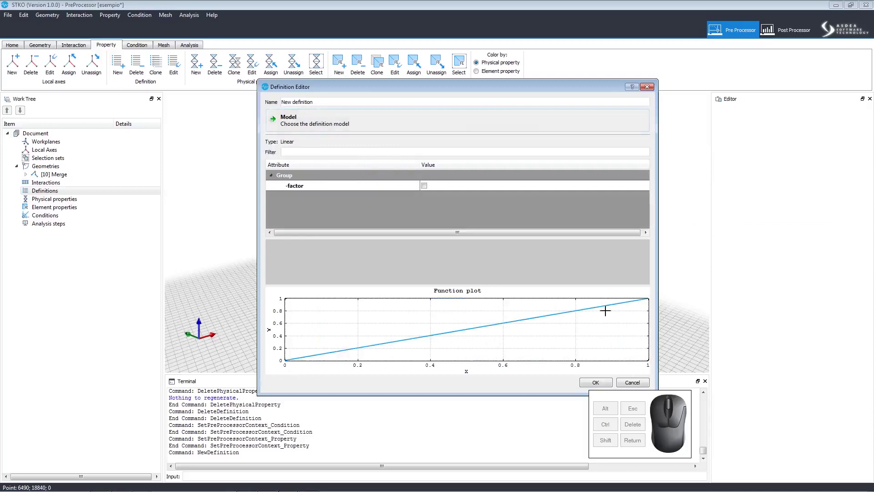
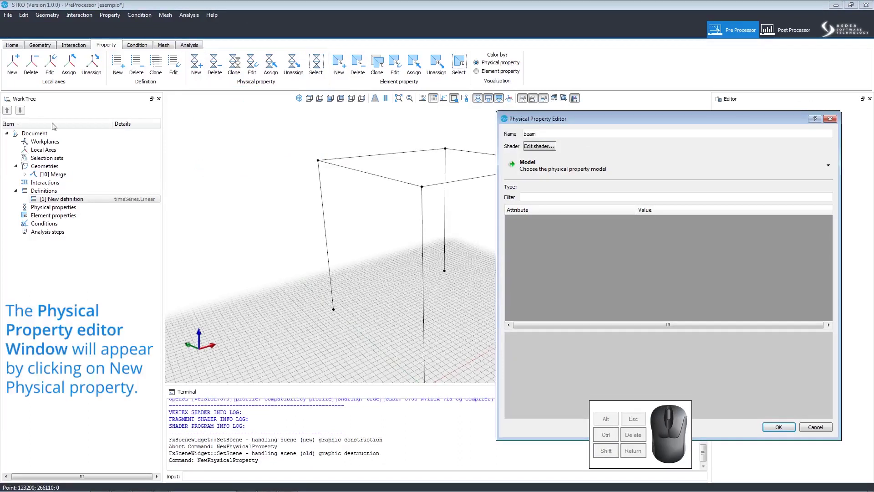
- Give the beam property a light blue shader colour with points shown
{"action": "left_click", "coordinate": [540, 147]}
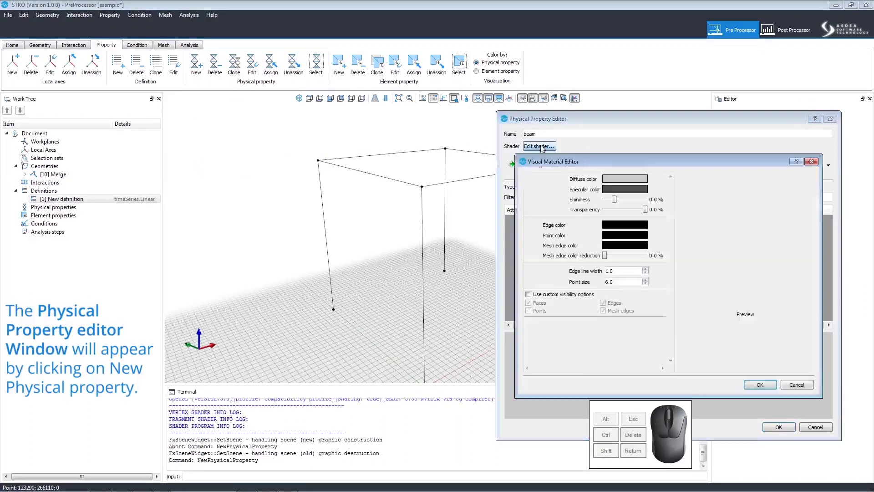
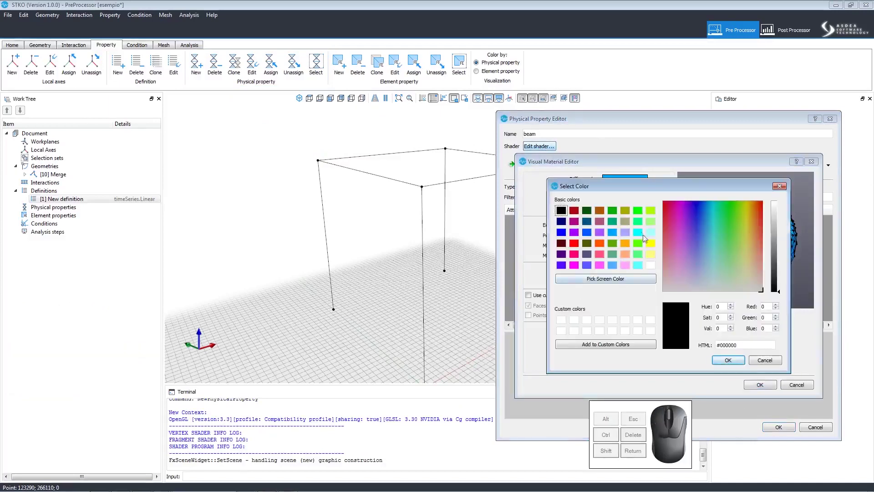
{"action": "left_click", "coordinate": [645, 234]}
{"action": "left_click", "coordinate": [722, 360]}
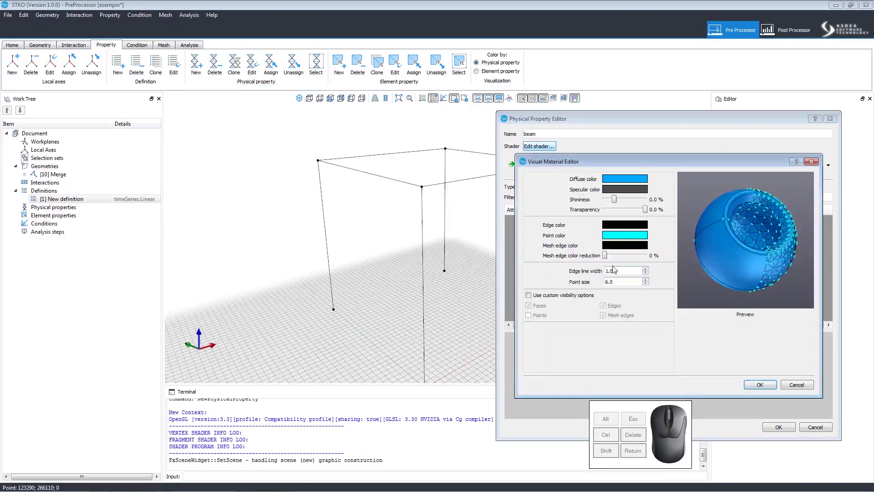
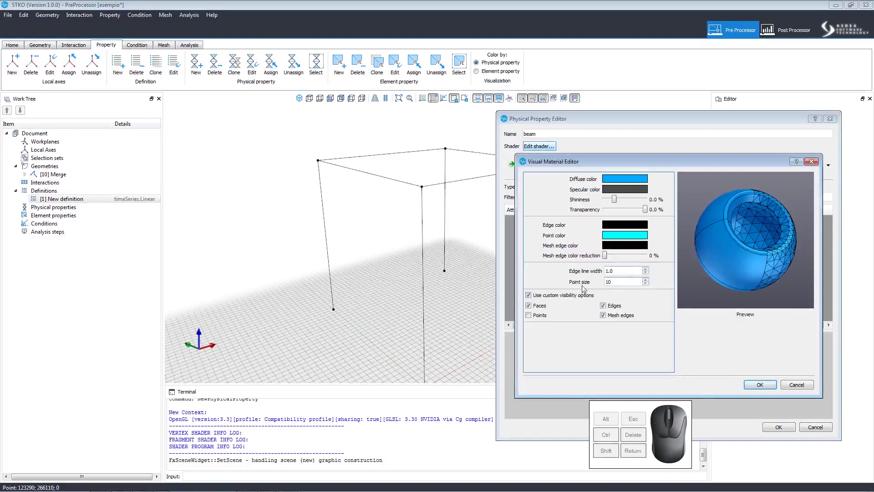
{"action": "left_click", "coordinate": [540, 317]}
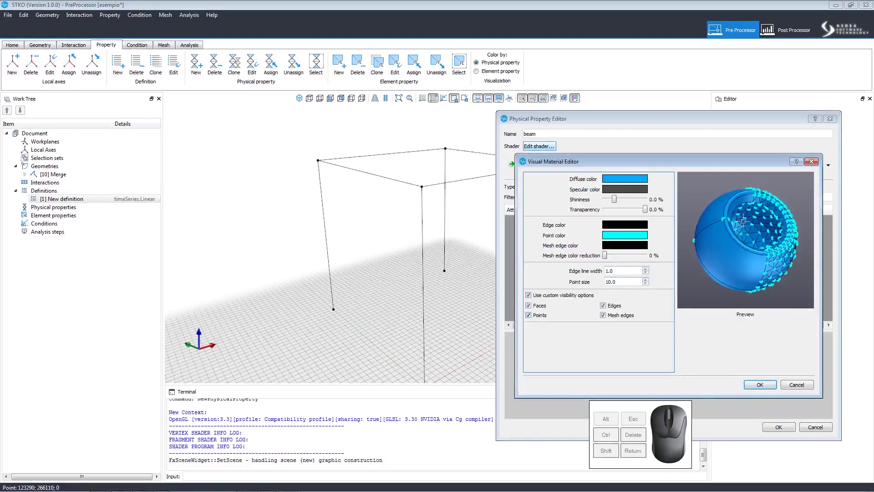
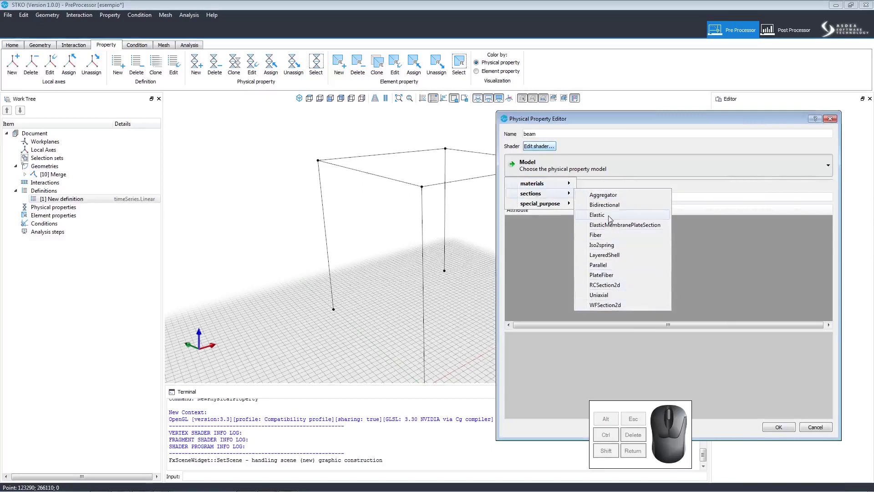
- Set the beam model to an Elastic section in 3D and bring up its Beam Section Editor
{"action": "left_click", "coordinate": [613, 218]}
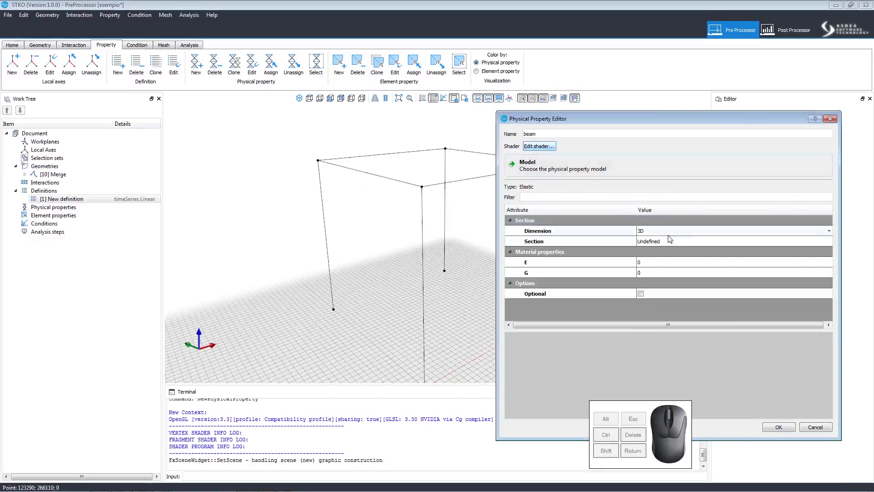
{"action": "left_click", "coordinate": [651, 237]}
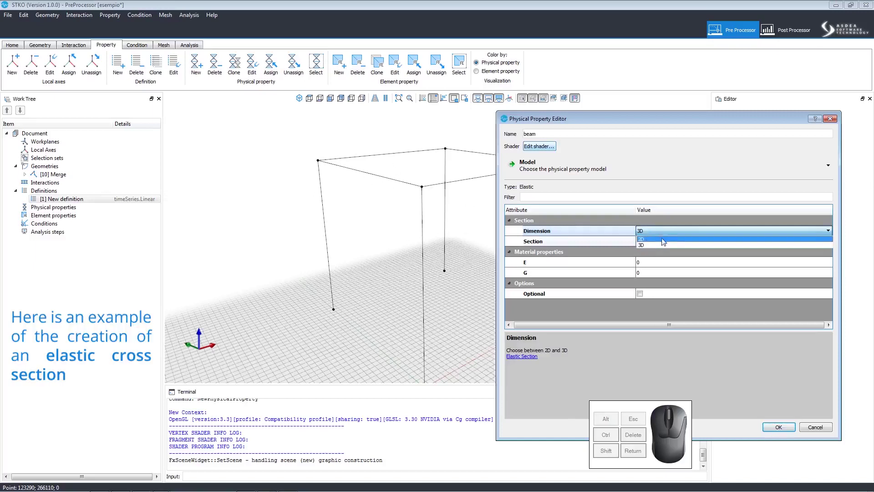
{"action": "left_click", "coordinate": [658, 246]}
{"action": "left_click", "coordinate": [660, 244]}
{"action": "left_click", "coordinate": [836, 242]}
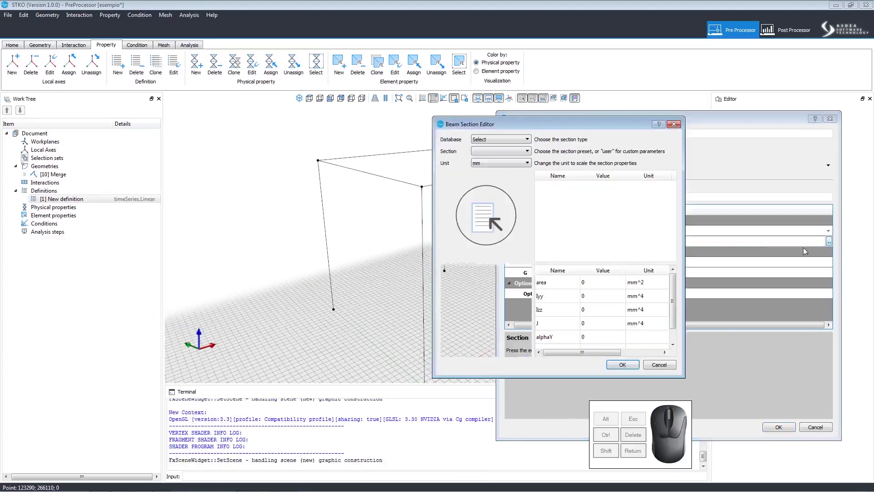
- Pick the HP 8x36 profile from the section_I_HP database for the beam section
{"action": "left_click", "coordinate": [491, 142]}
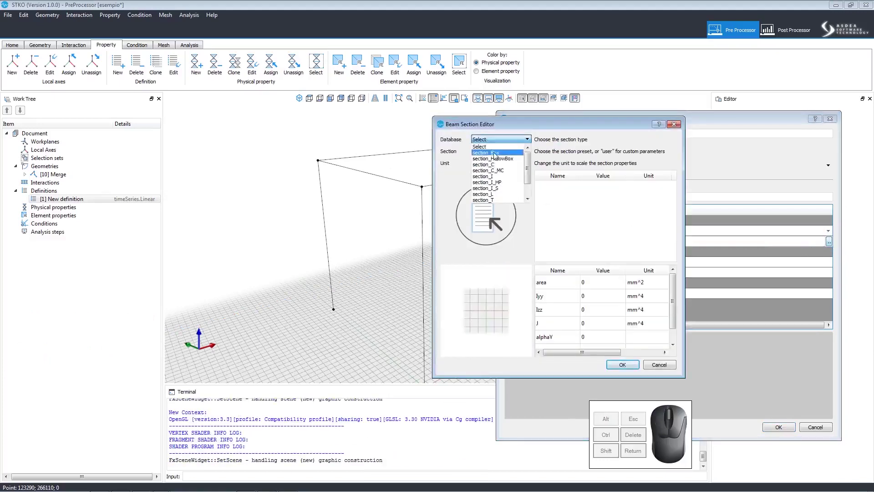
{"action": "left_click_drag", "start_coordinate": [529, 164], "coordinate": [532, 195]}
{"action": "left_click", "coordinate": [515, 169]}
{"action": "left_click", "coordinate": [519, 154]}
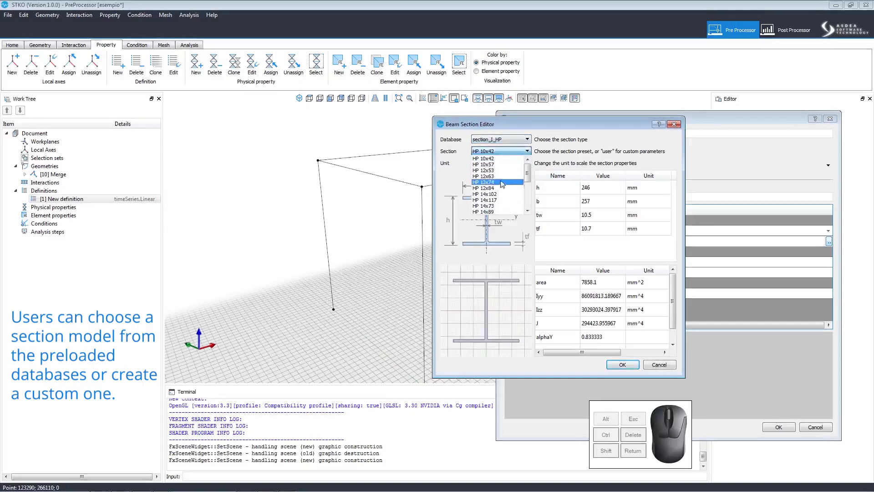
{"action": "left_click_drag", "start_coordinate": [534, 178], "coordinate": [533, 209]}
{"action": "left_click", "coordinate": [502, 212]}
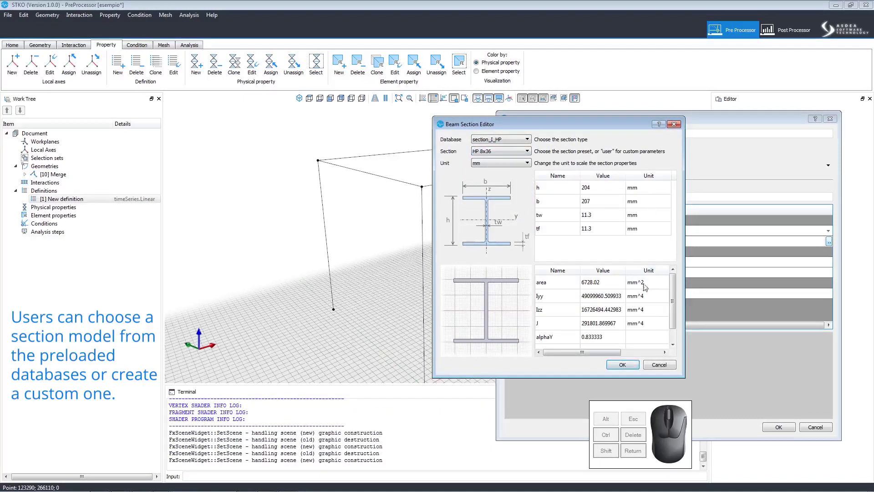
{"action": "left_click", "coordinate": [636, 369]}
- Enter E 210000 and G 80000 and create the beam physical property
{"action": "left_click", "coordinate": [657, 260]}
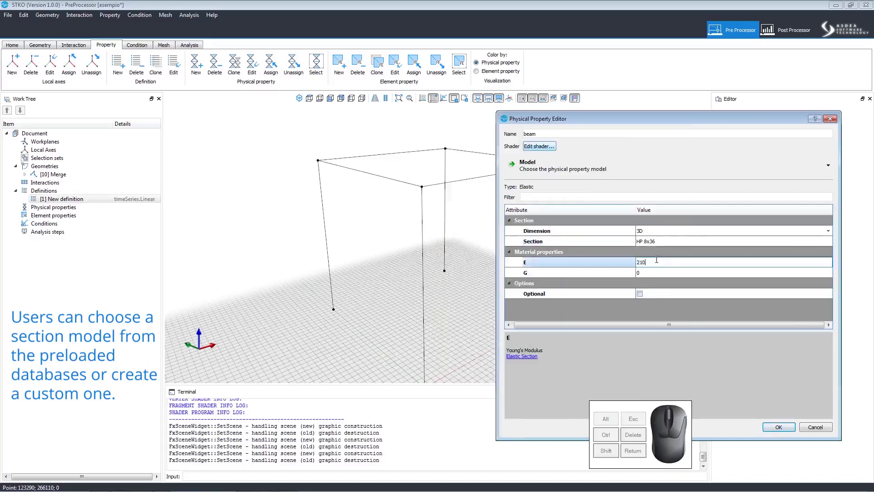
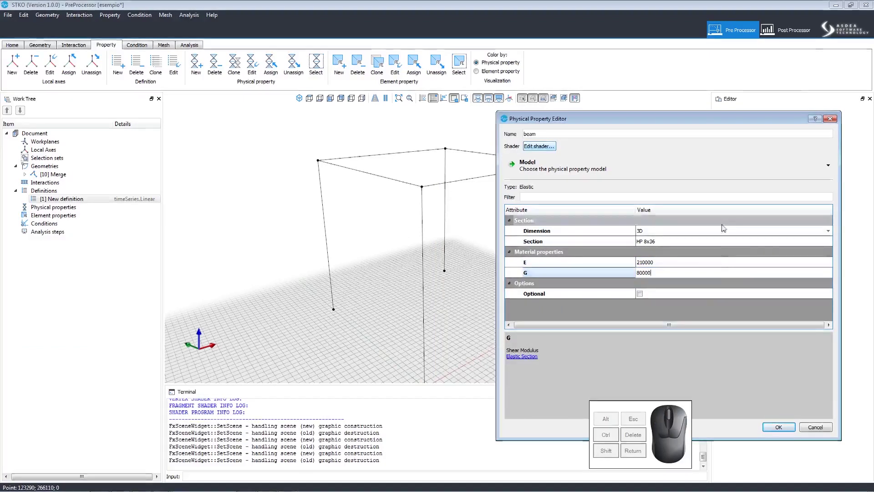
{"action": "left_click", "coordinate": [785, 428]}
{"action": "left_click", "coordinate": [121, 220]}
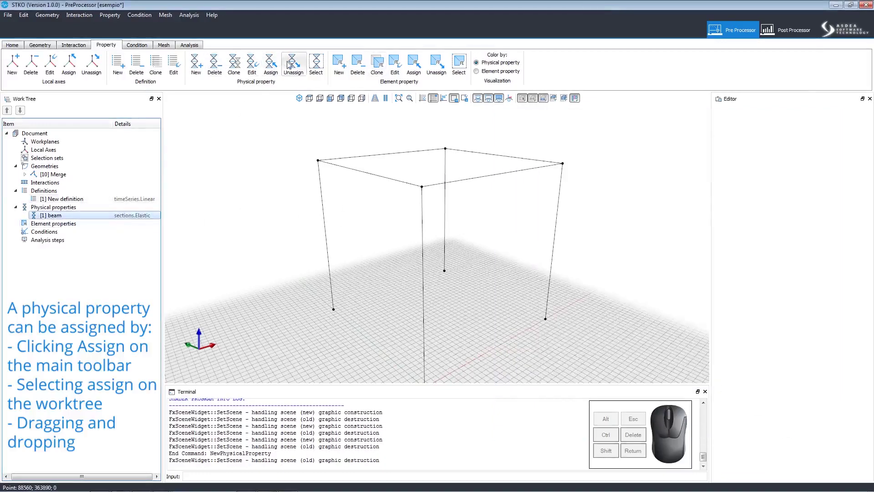
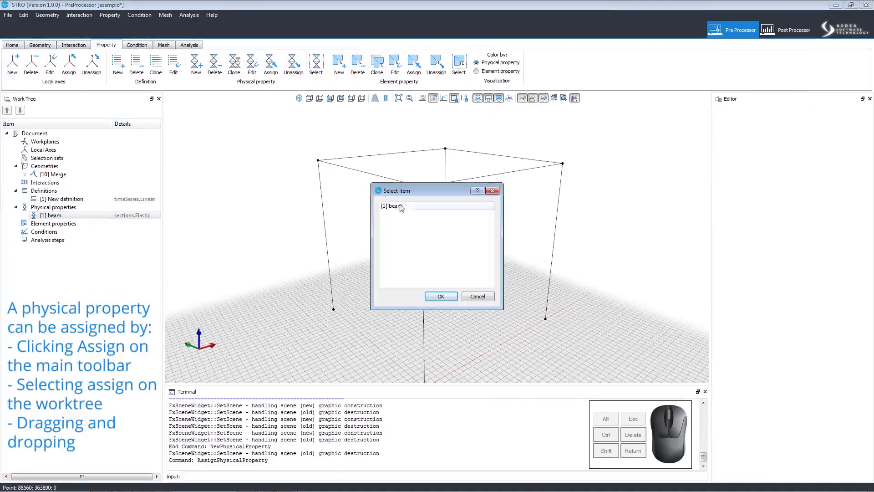
- Choose the [1] beam property and select the four top edges of the frame for it
{"action": "left_click", "coordinate": [407, 206]}
{"action": "left_click", "coordinate": [453, 300]}
{"action": "left_click", "coordinate": [464, 176]}
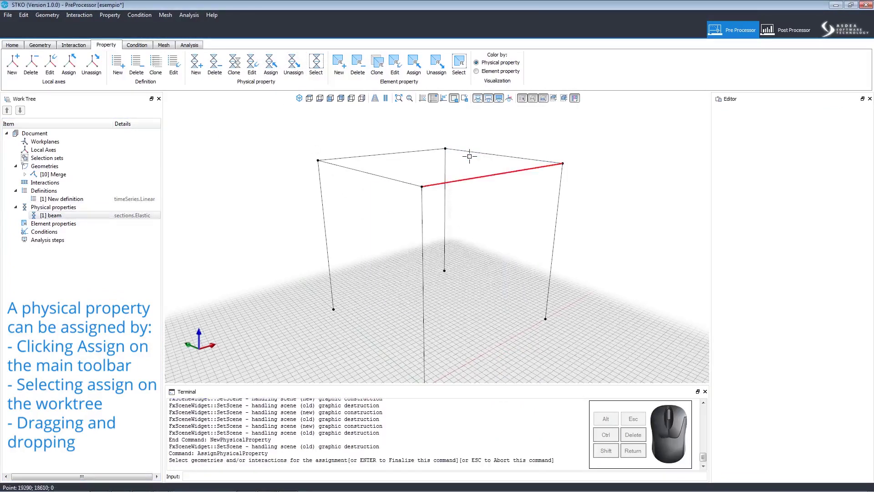
{"action": "left_click", "coordinate": [470, 147]}
{"action": "left_click", "coordinate": [393, 147]}
{"action": "left_click_drag", "start_coordinate": [396, 133], "coordinate": [365, 188]}
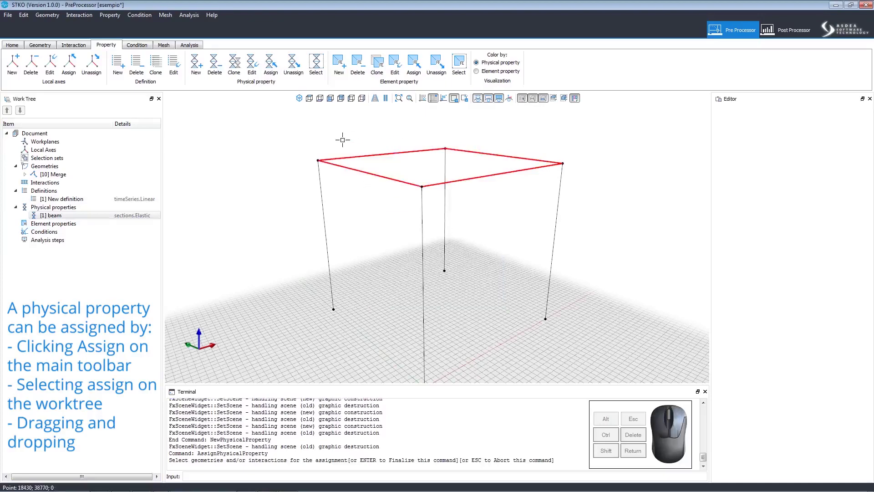
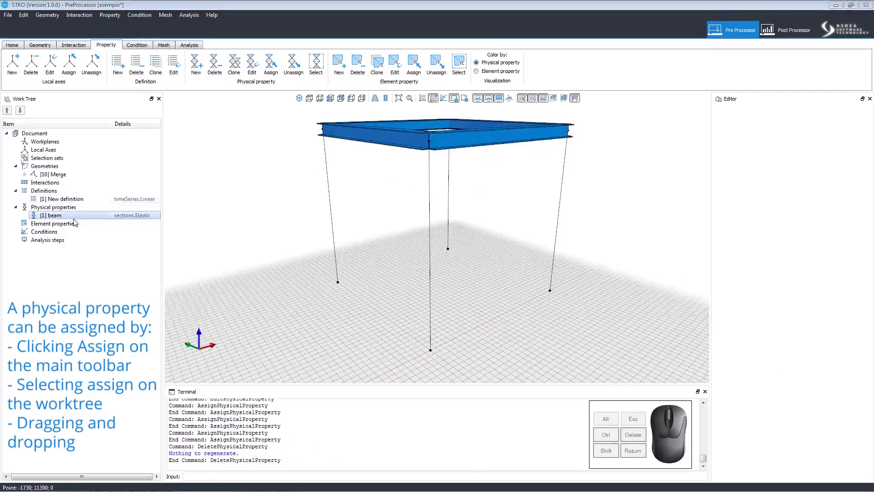
- Clone beam into a Column property with a light purple #aaaaff shader
{"action": "left_click", "coordinate": [108, 220]}
{"action": "right_click", "coordinate": [108, 221]}
{"action": "left_click", "coordinate": [124, 240]}
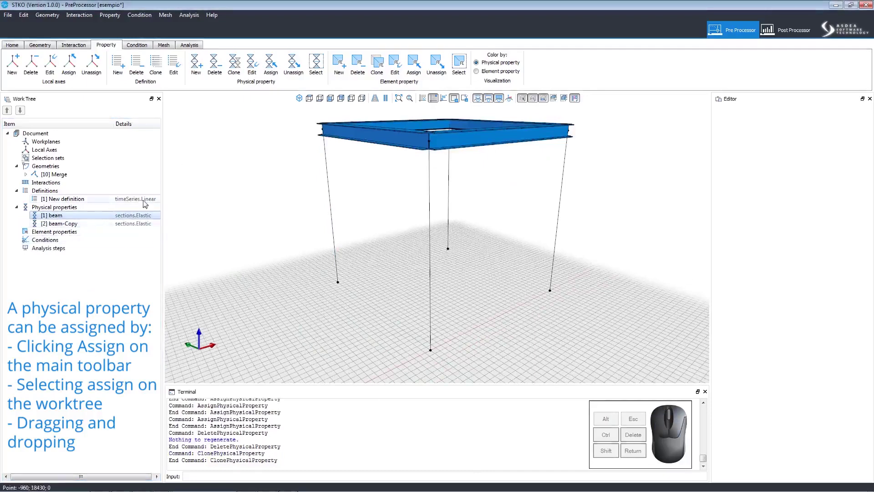
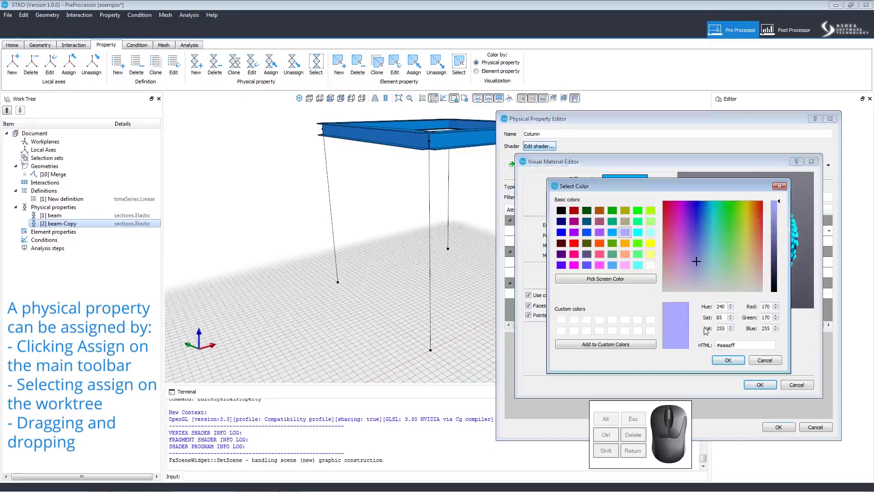
{"action": "left_click", "coordinate": [730, 364]}
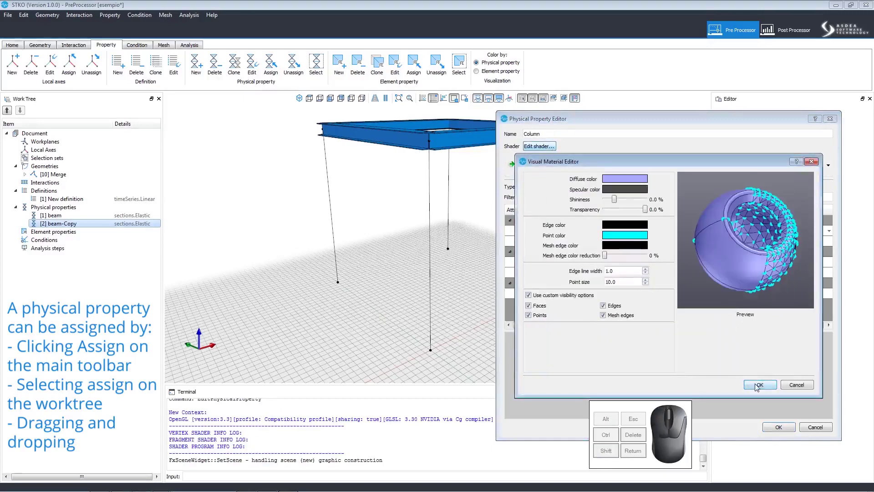
{"action": "left_click", "coordinate": [768, 388]}
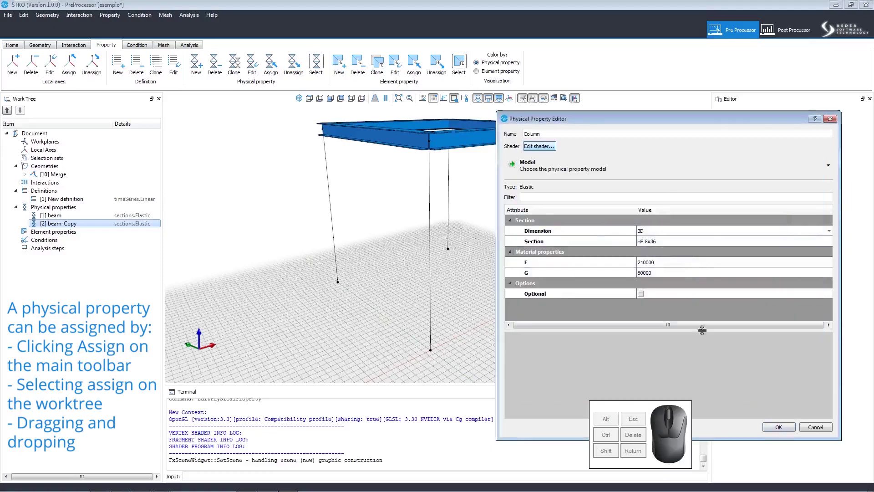
{"action": "left_click", "coordinate": [789, 430]}
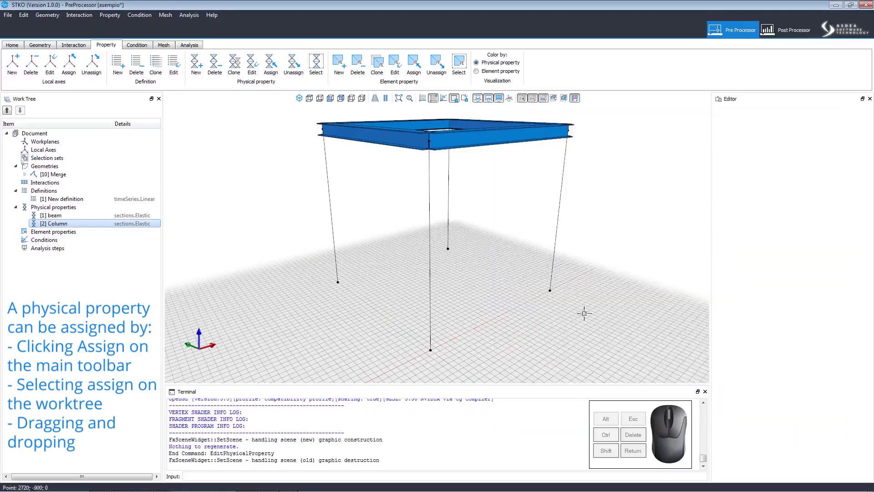
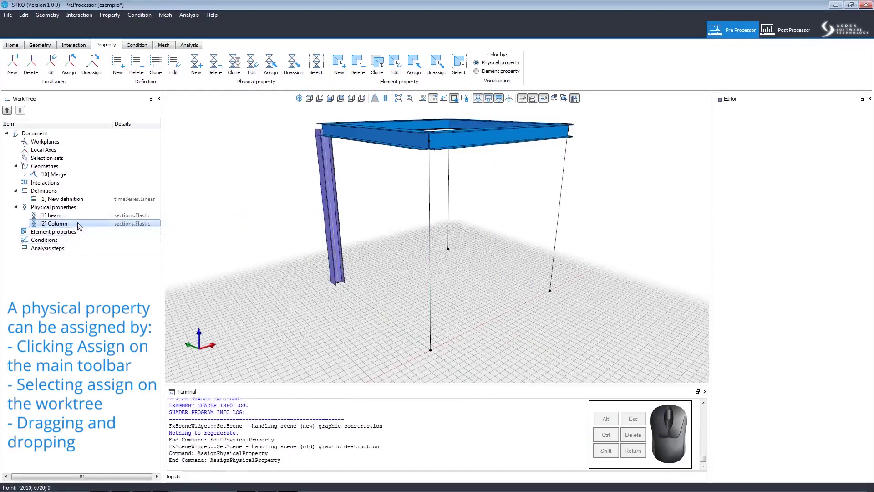
- Drag [2] Column onto the remaining vertical edges so all columns show purple sections
{"action": "left_click_drag", "start_coordinate": [80, 224], "coordinate": [453, 227]}
{"action": "left_click_drag", "start_coordinate": [92, 225], "coordinate": [557, 278]}
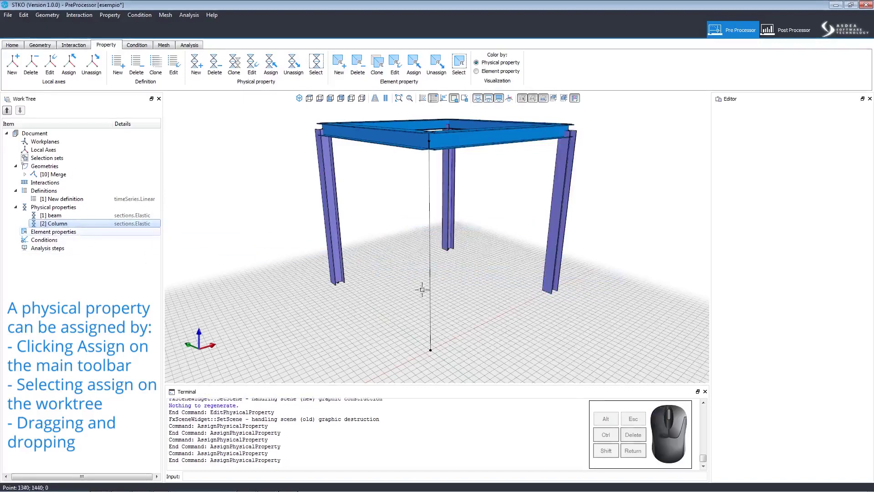
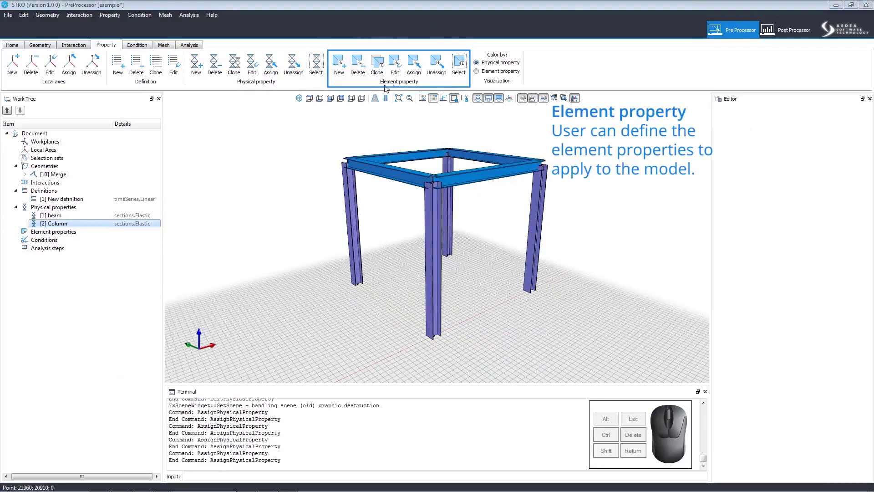
- Colour by element property and begin a BEAM_column element property with its shader settings
{"action": "left_click", "coordinate": [483, 73]}
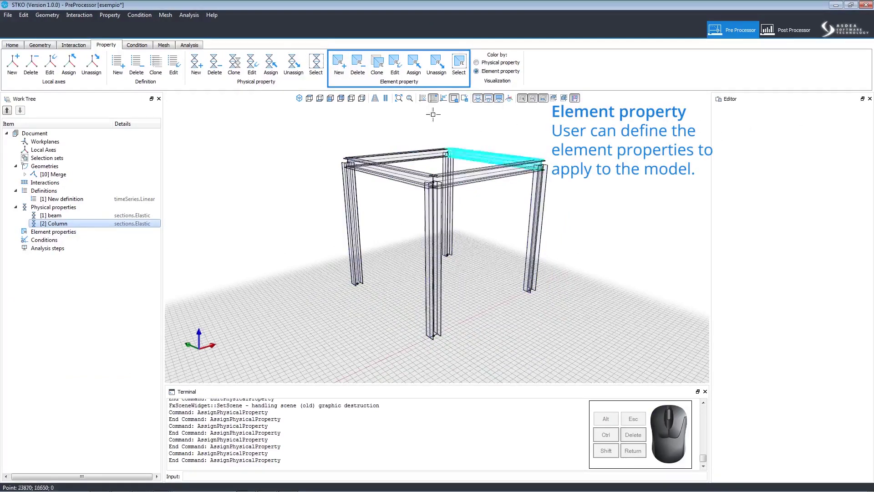
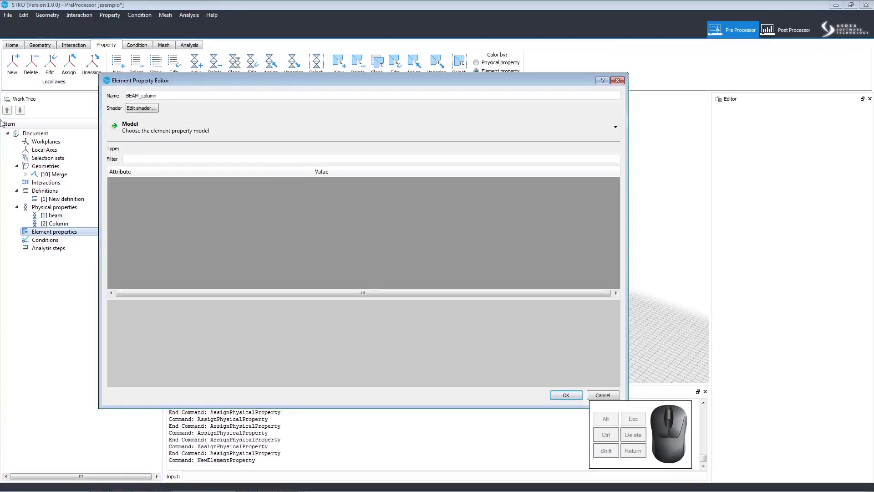
{"action": "left_click", "coordinate": [144, 109]}
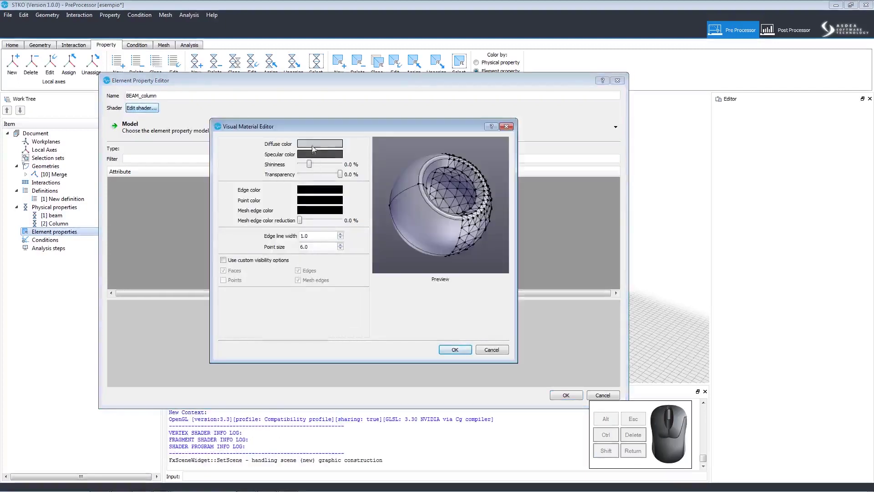
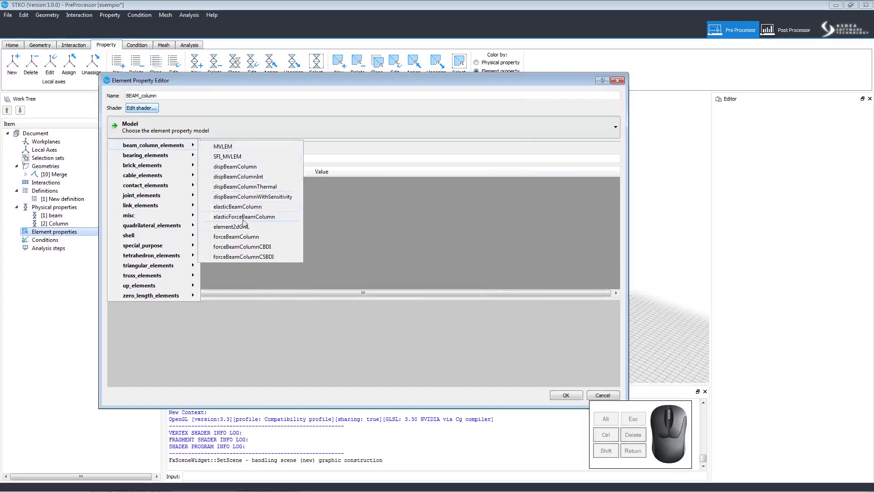
- Define BEAM_column as an elasticBeamColumn with Dimension 3D and Linear transformation, and confirm
{"action": "left_click", "coordinate": [241, 208]}
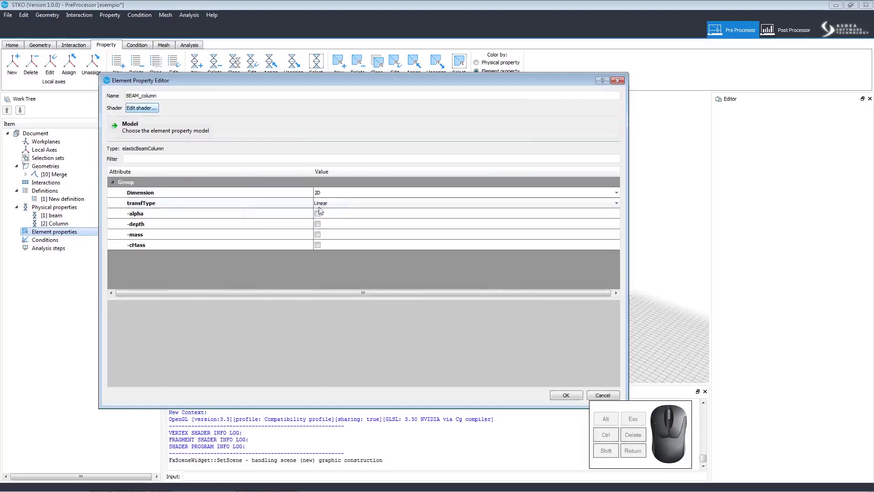
{"action": "left_click", "coordinate": [328, 196]}
{"action": "left_click", "coordinate": [329, 210]}
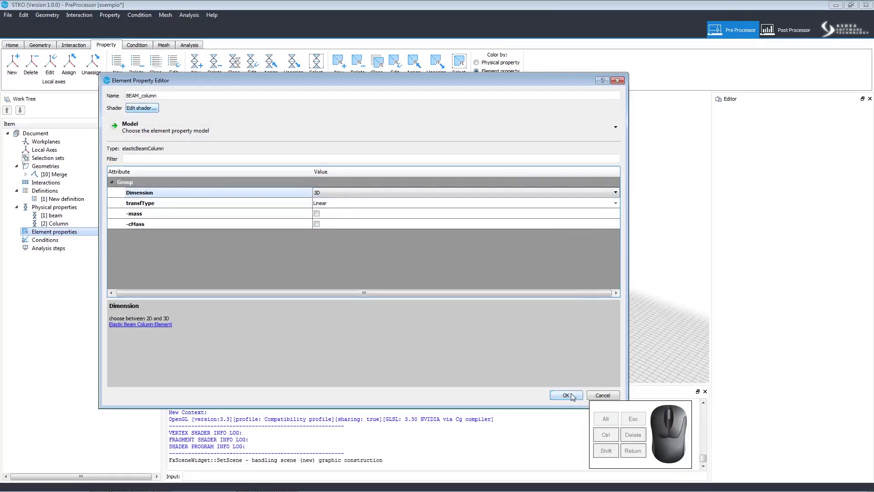
{"action": "left_click", "coordinate": [576, 396]}
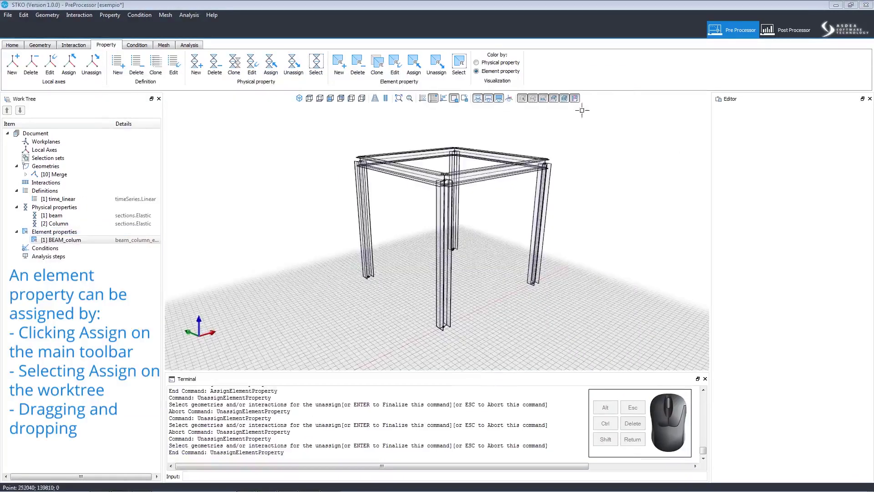
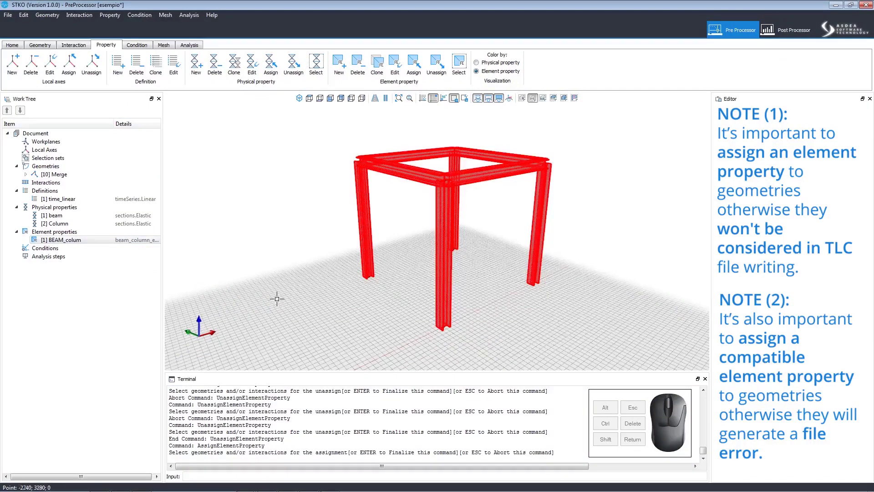
- Finish assigning BEAM_column to all selected frame members so they turn green
{"action": "right_click", "coordinate": [341, 186]}
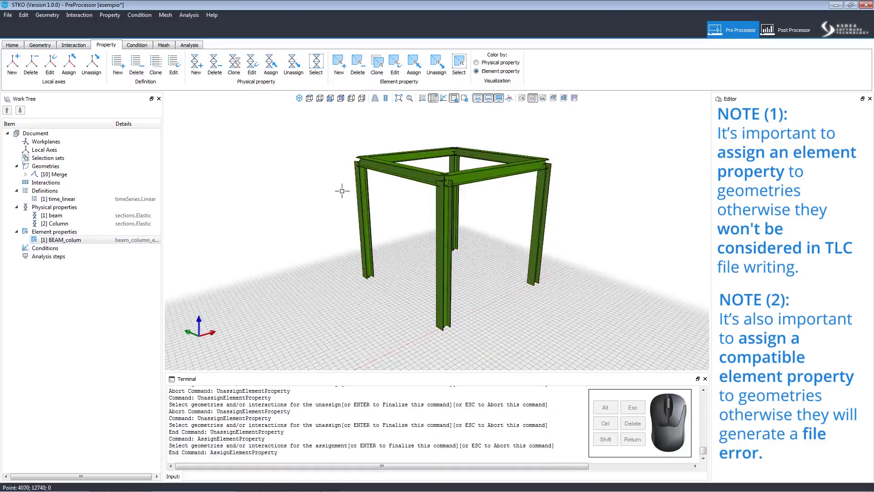